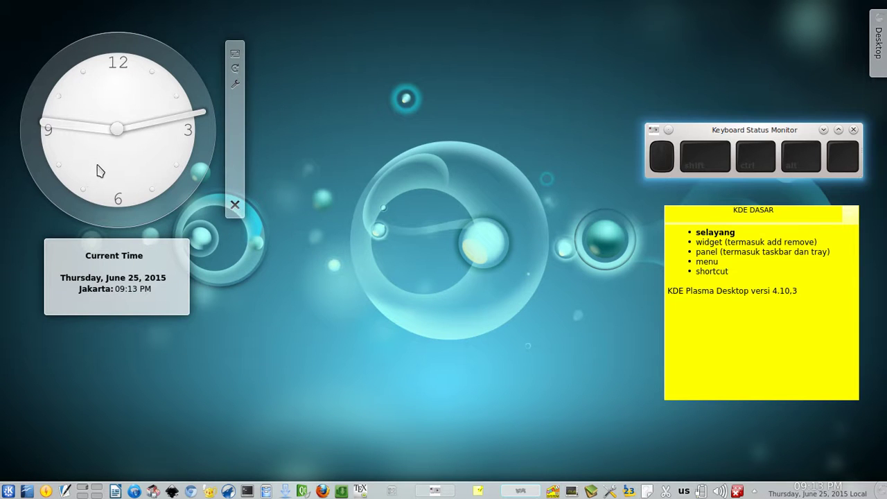
# Edit the sticky note text below the version line, adding a word and removing it again.
pyautogui.click(813, 302)
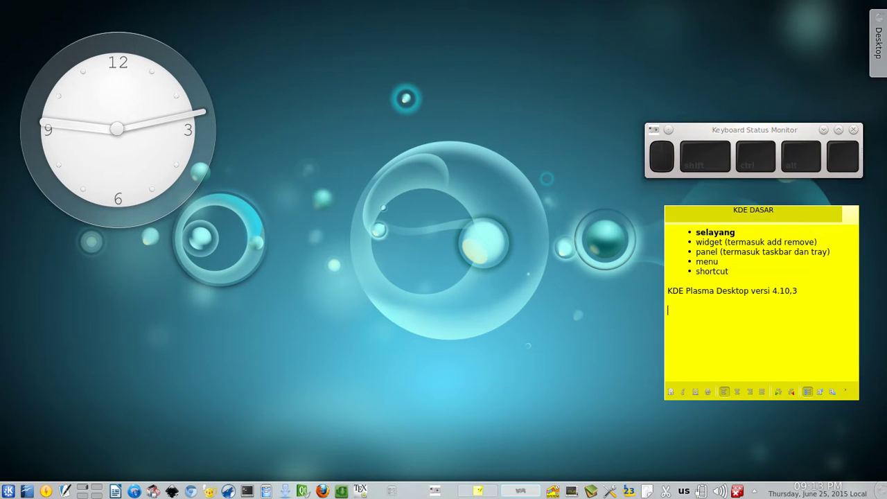
pyautogui.press('BackSpace')
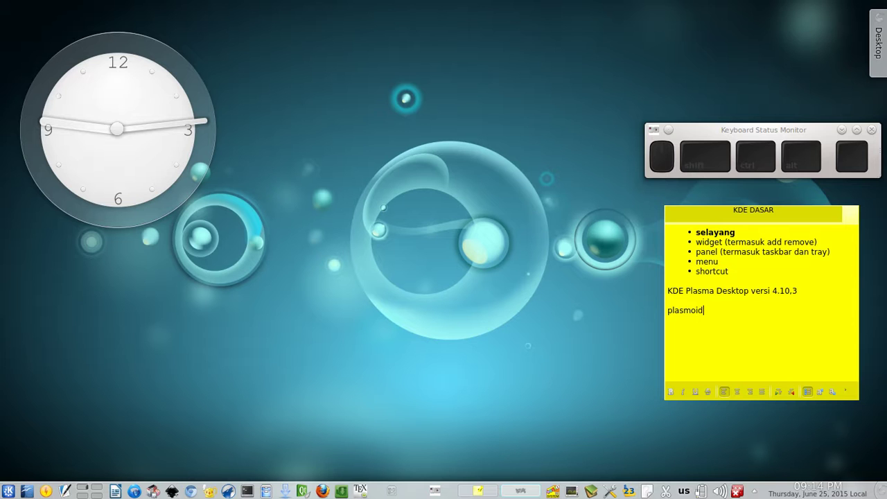
pyautogui.press('ctrl+BackSpace')
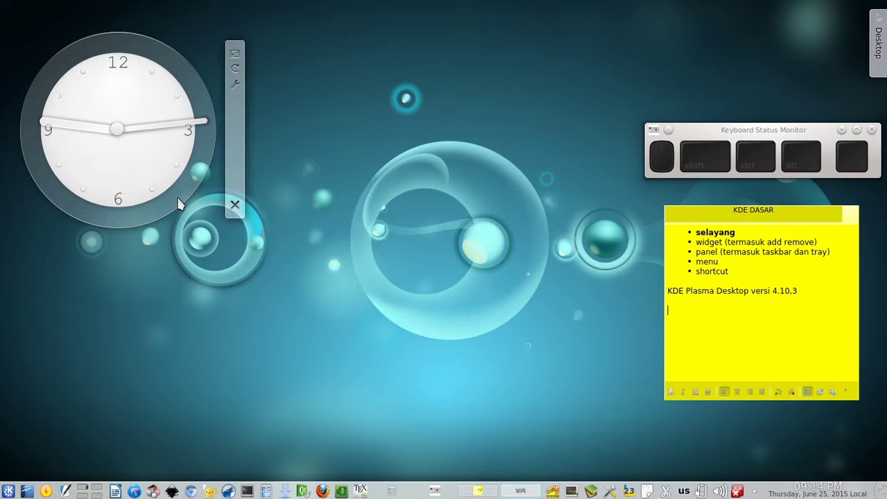
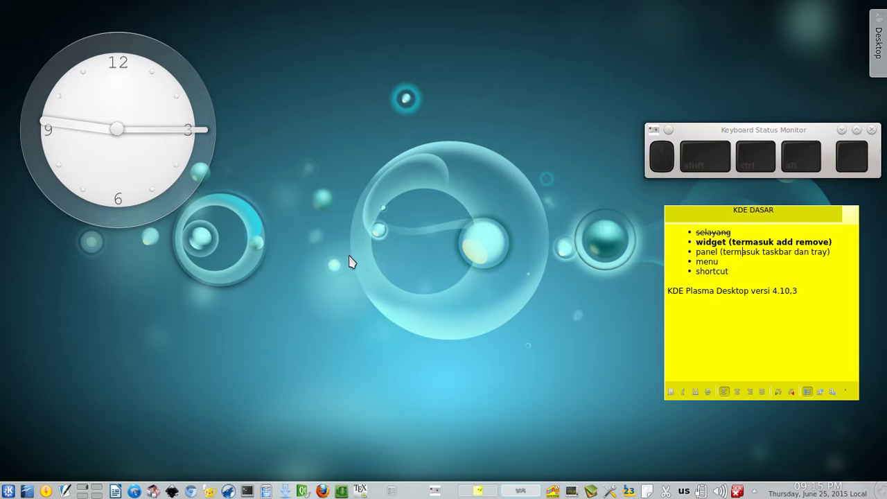
pyautogui.rightClick(341, 111)
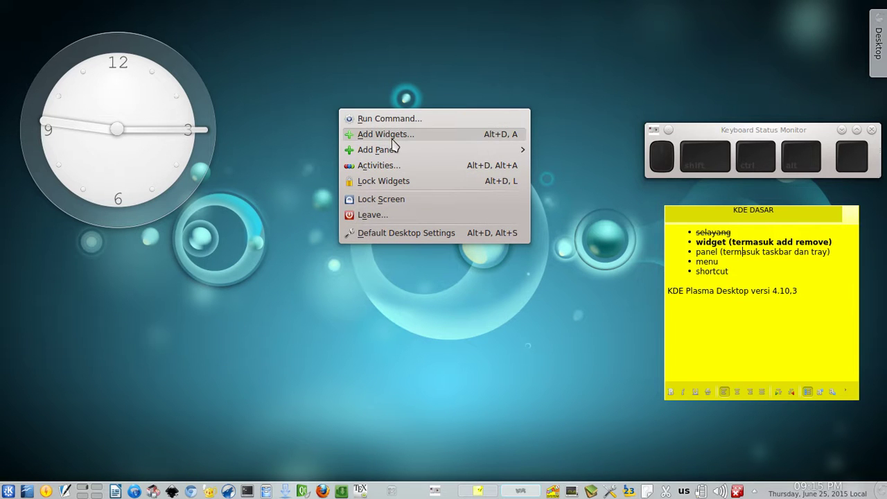
pyautogui.click(393, 140)
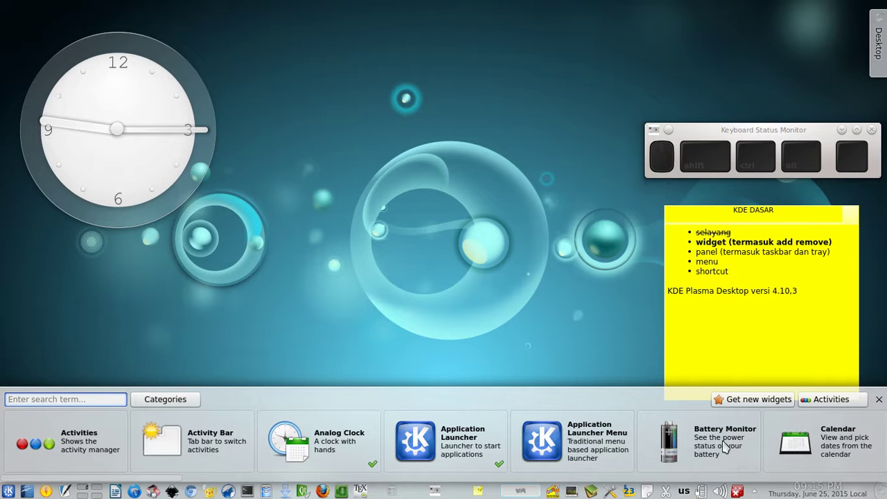
pyautogui.scroll(-3)
pyautogui.moveTo(397, 197); pyautogui.dragTo(472, 254)
pyautogui.click(881, 401)
pyautogui.click(525, 317)
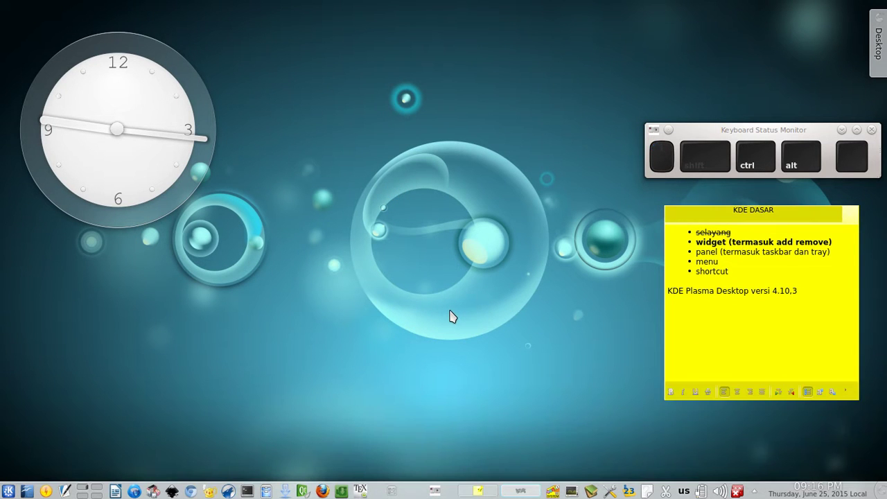
# Bring up a Konsole terminal and enter the plasma-desktop version check command.
pyautogui.press('ctrl+alt+t')
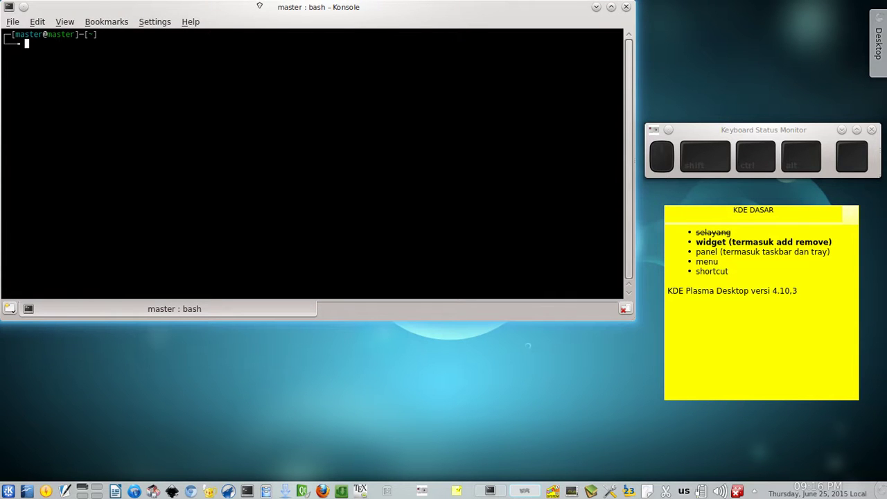
pyautogui.press('BackSpace')
pyautogui.press('s')
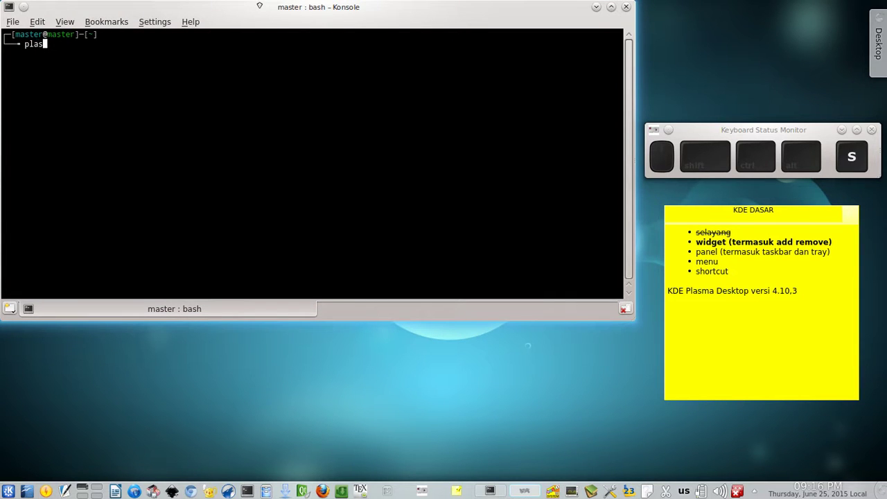
pyautogui.press('BackSpace')
pyautogui.press('space')
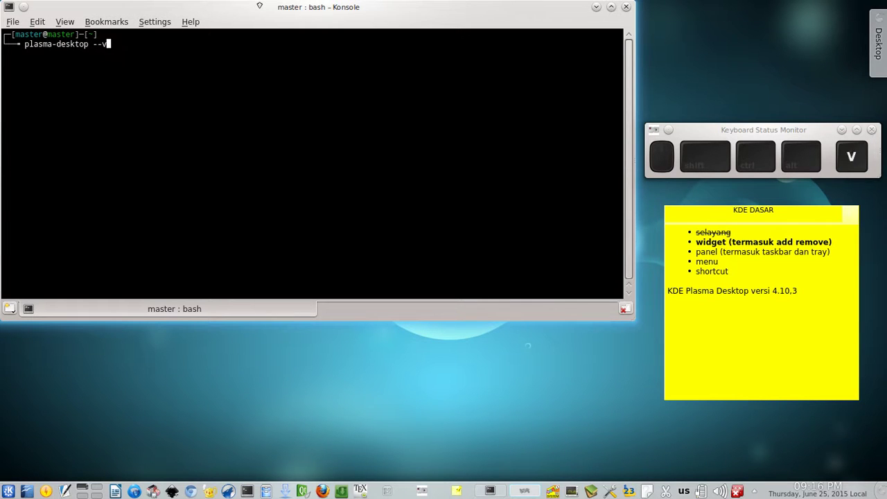